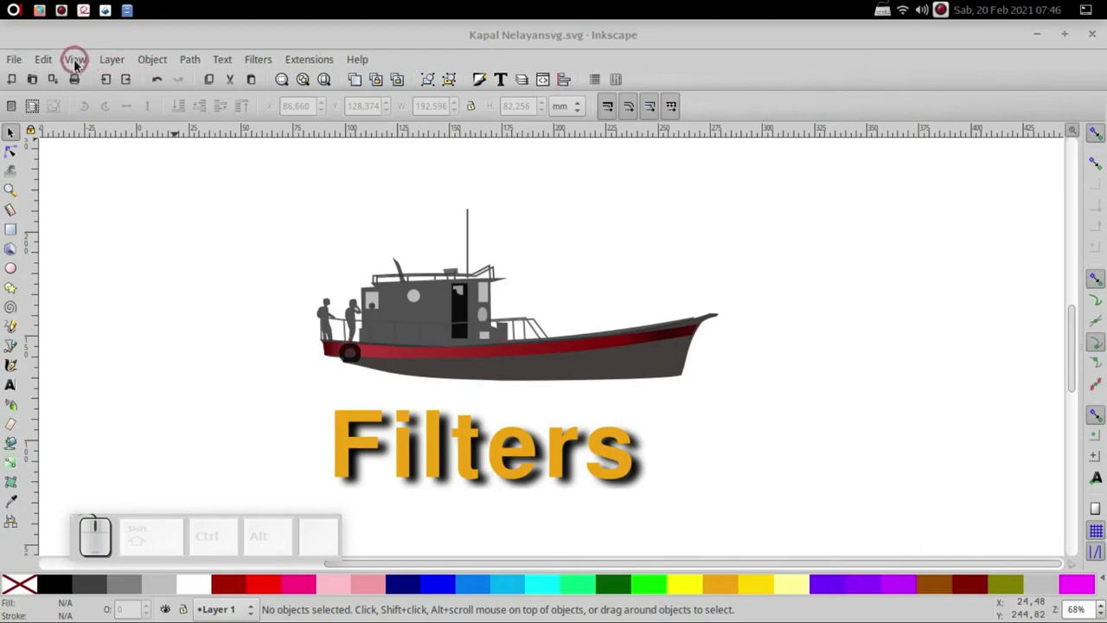
# Step: Preview the boat drawing in Outline display mode, back to Normal, then with filters turned off
pyautogui.click(78, 66)
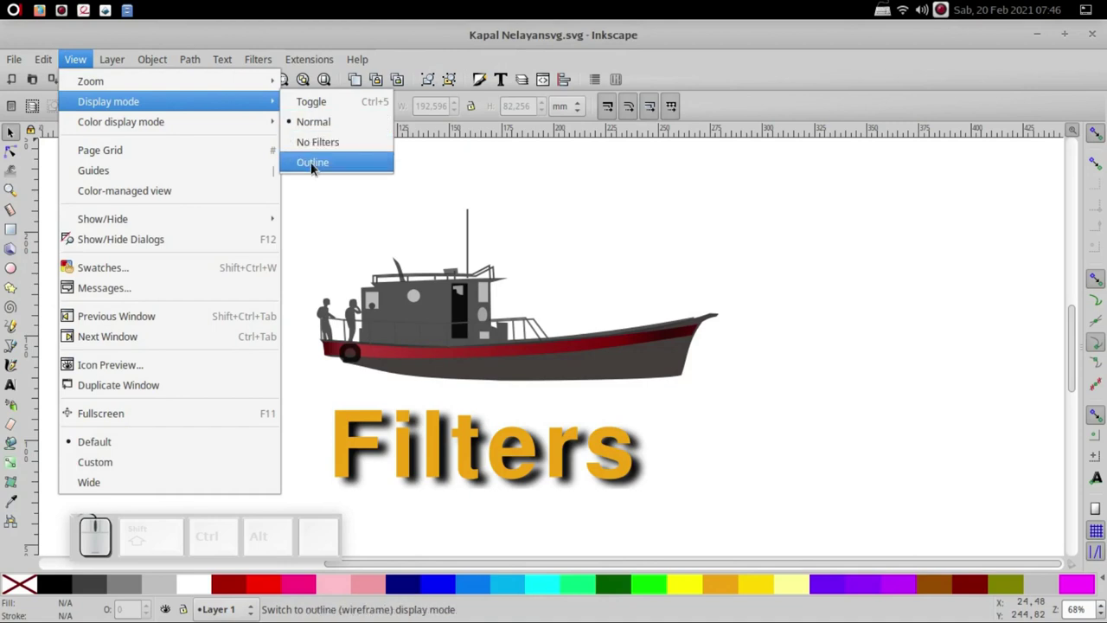
pyautogui.click(314, 169)
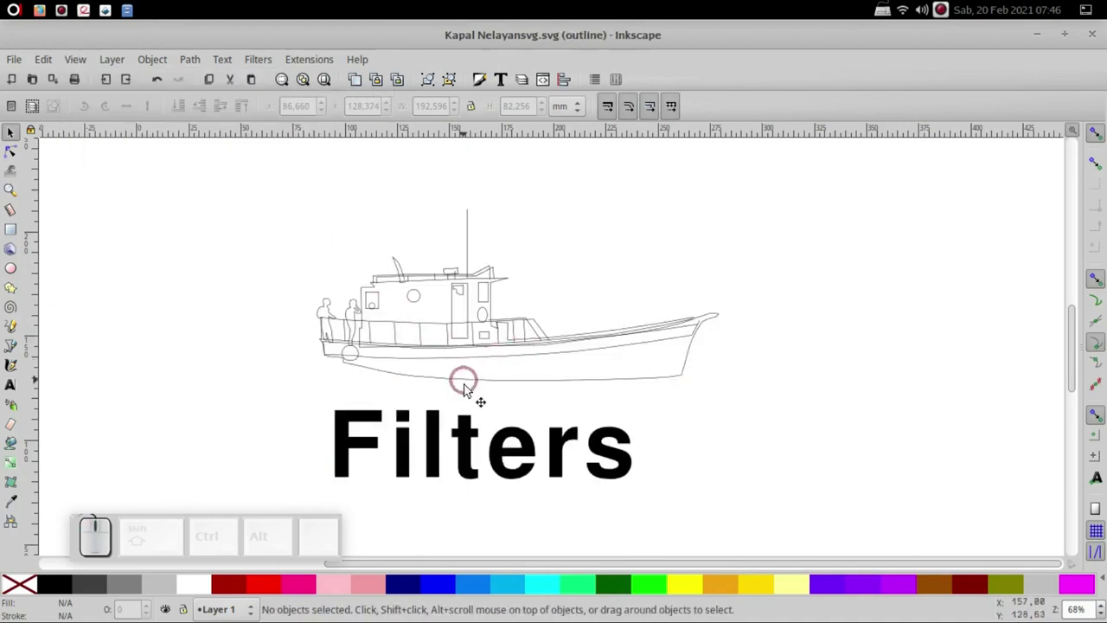
pyautogui.click(83, 69)
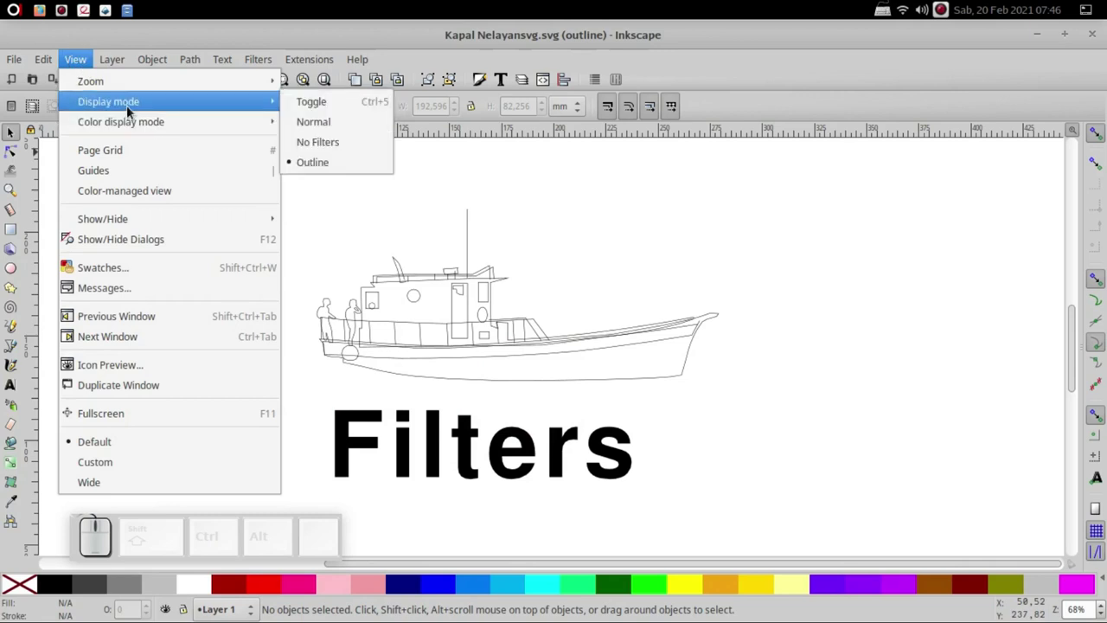
pyautogui.click(320, 129)
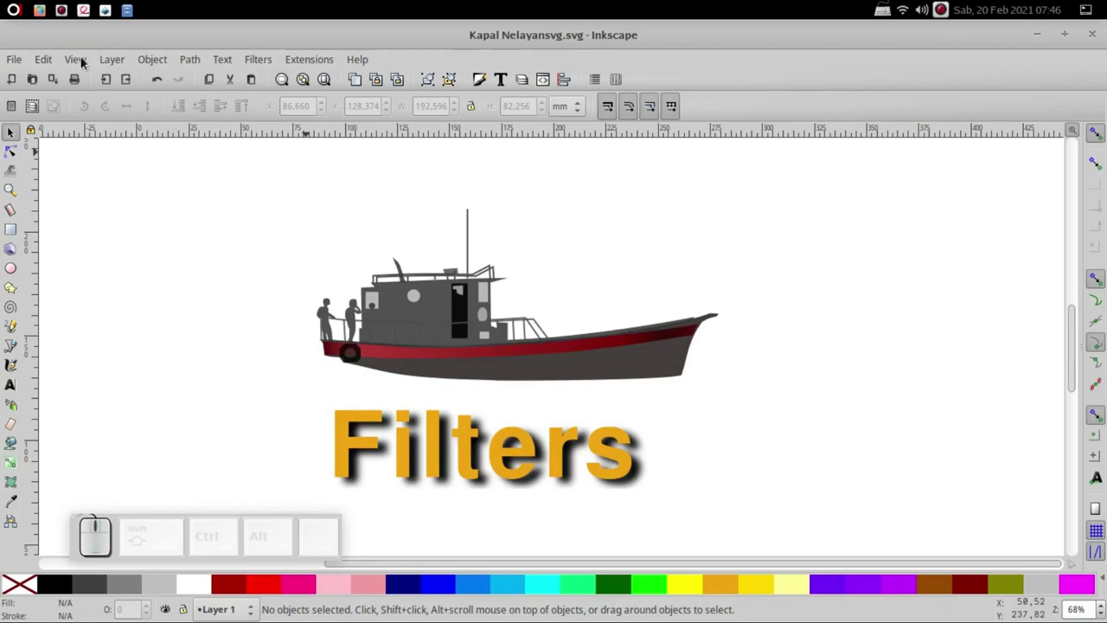
pyautogui.click(83, 63)
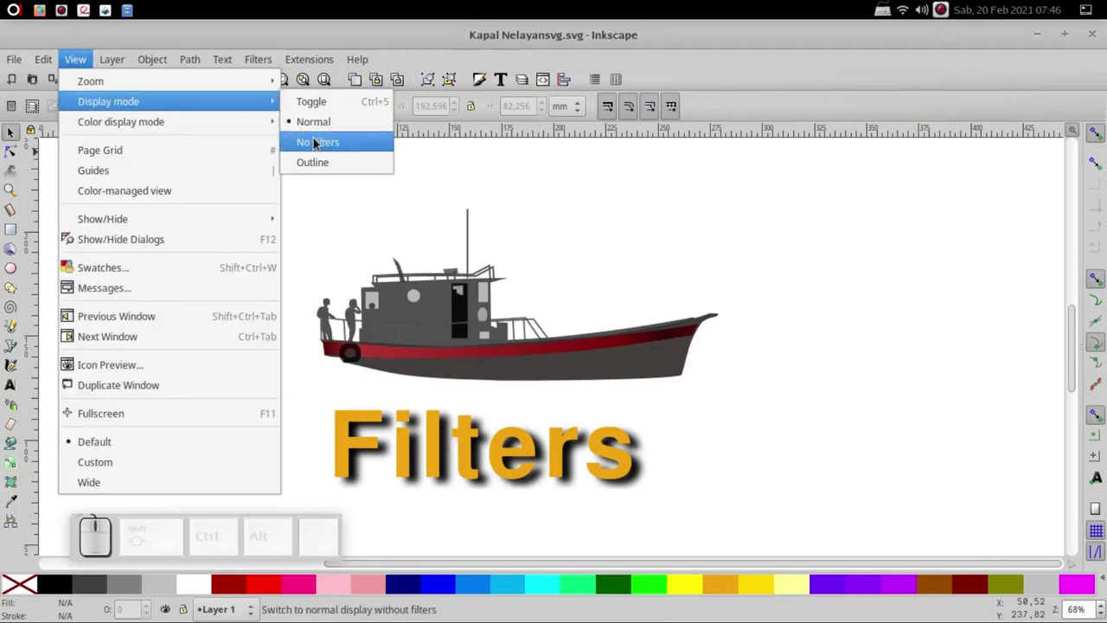
pyautogui.click(323, 148)
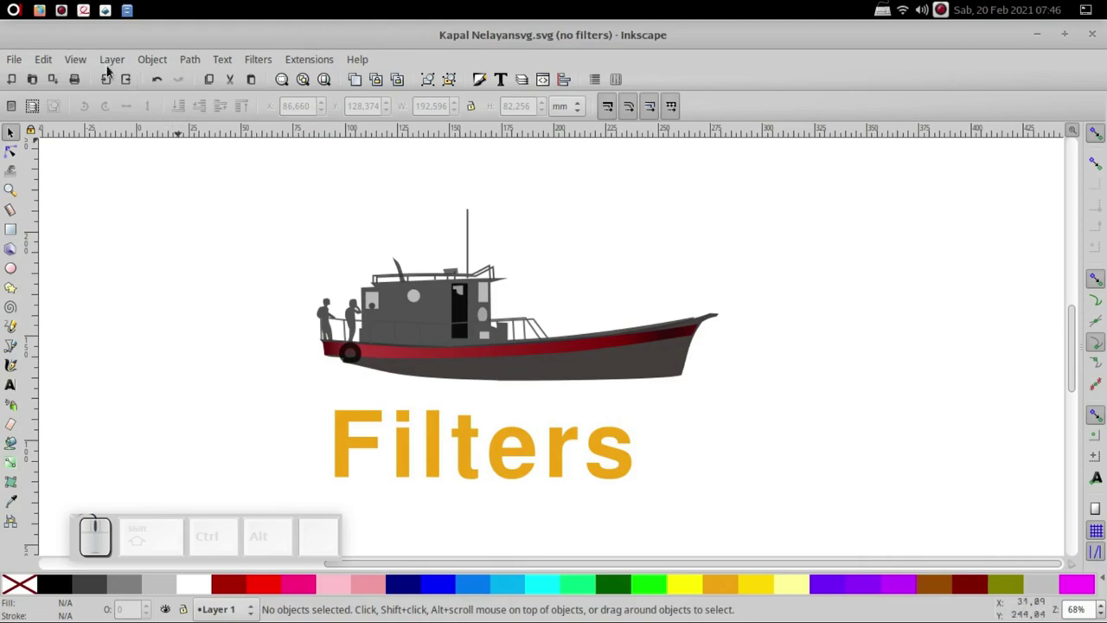
# Step: Switch to Outline display mode again and return to Normal rendering
pyautogui.click(86, 68)
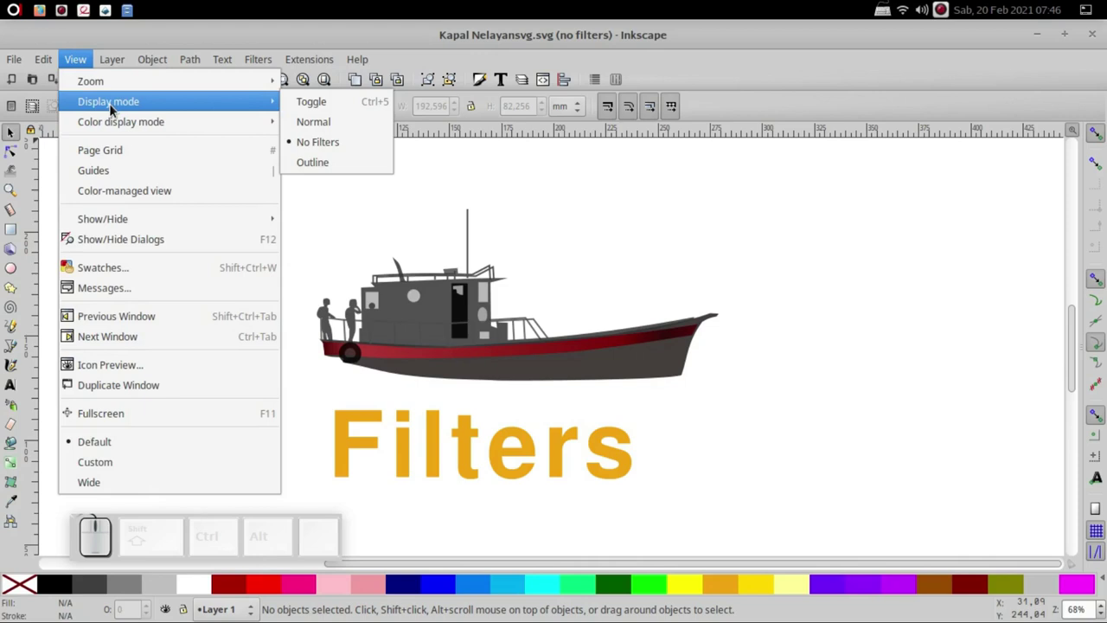
pyautogui.click(321, 115)
pyautogui.click(90, 68)
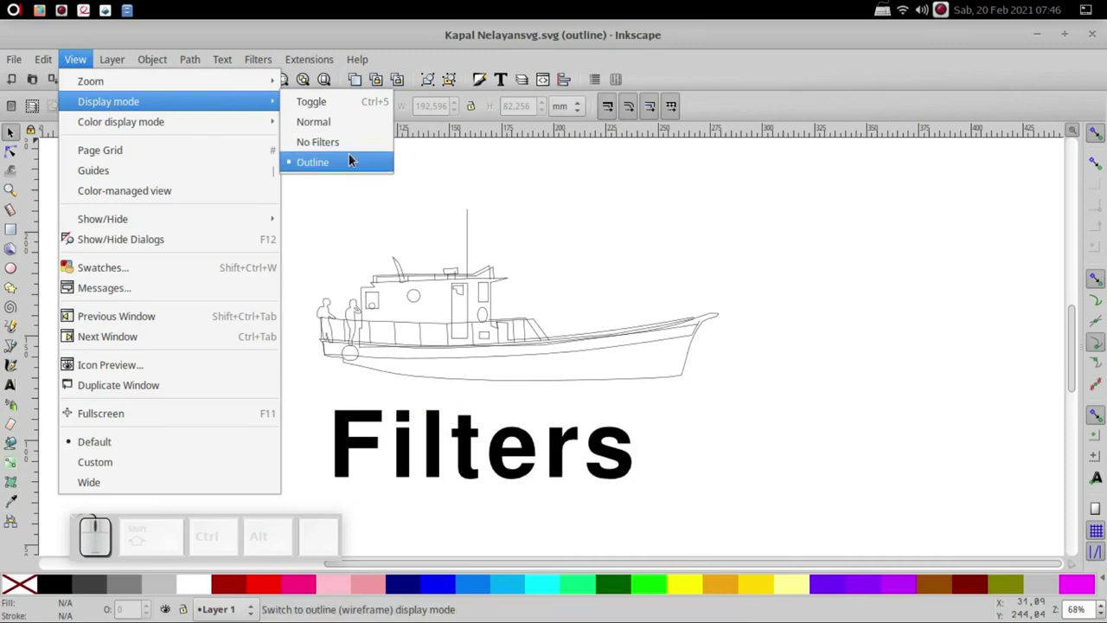
pyautogui.click(330, 136)
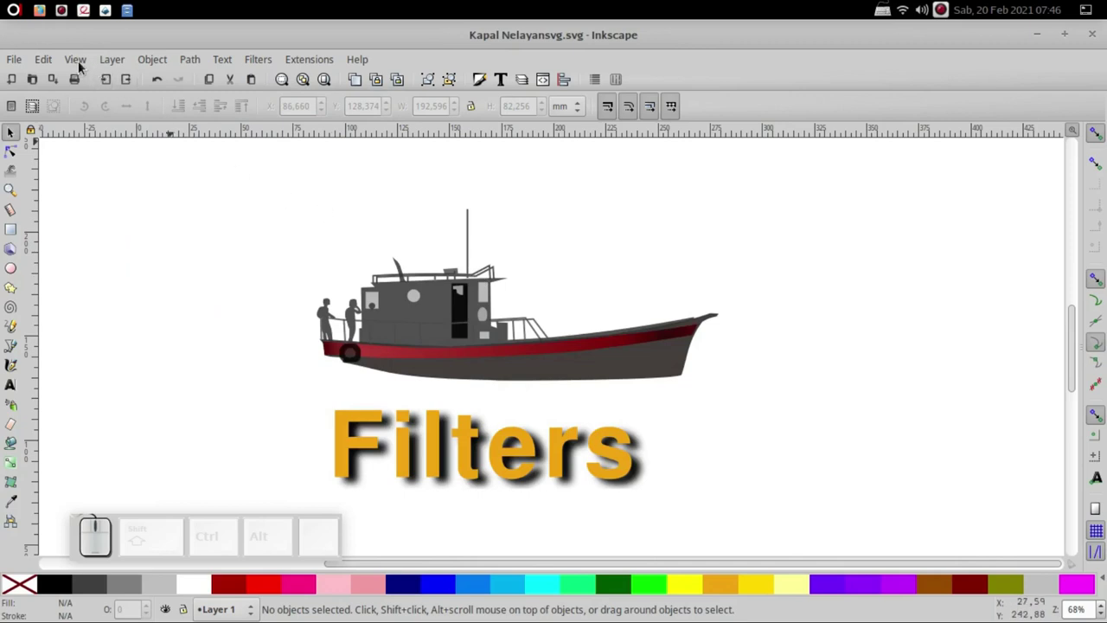
# Step: Set Grayscale colour display mode and Outline display mode together on the drawing
pyautogui.click(82, 68)
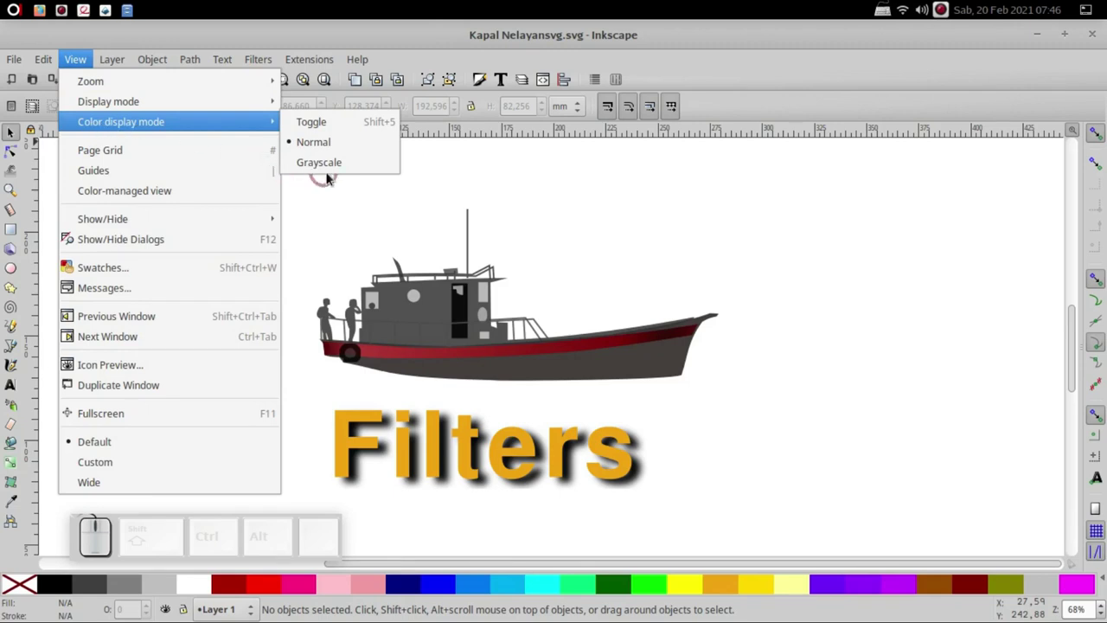
pyautogui.click(334, 172)
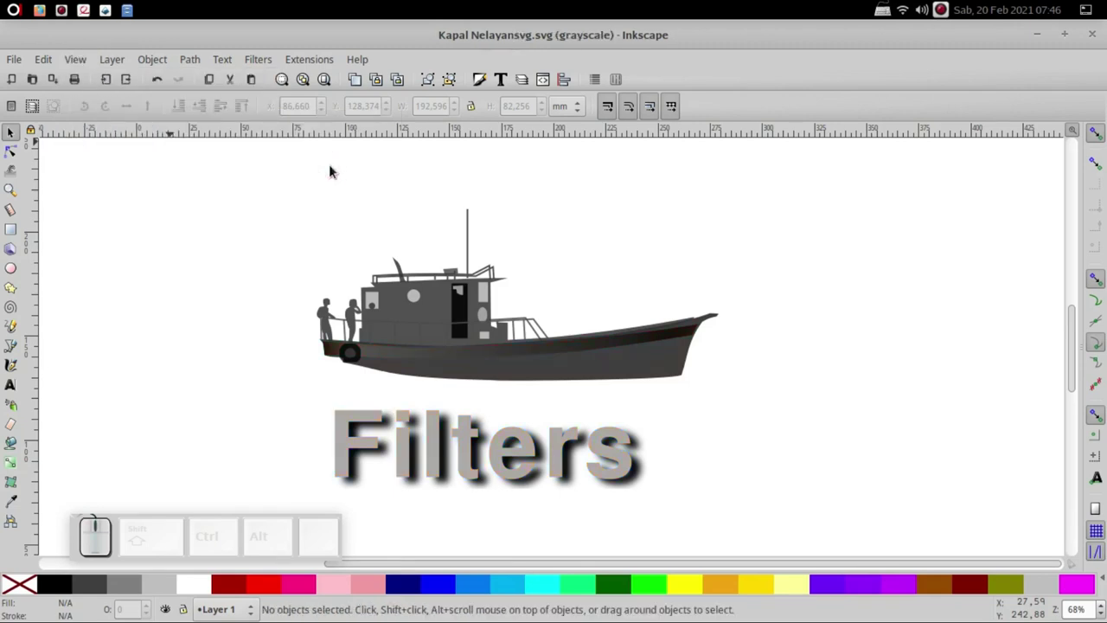
pyautogui.click(88, 65)
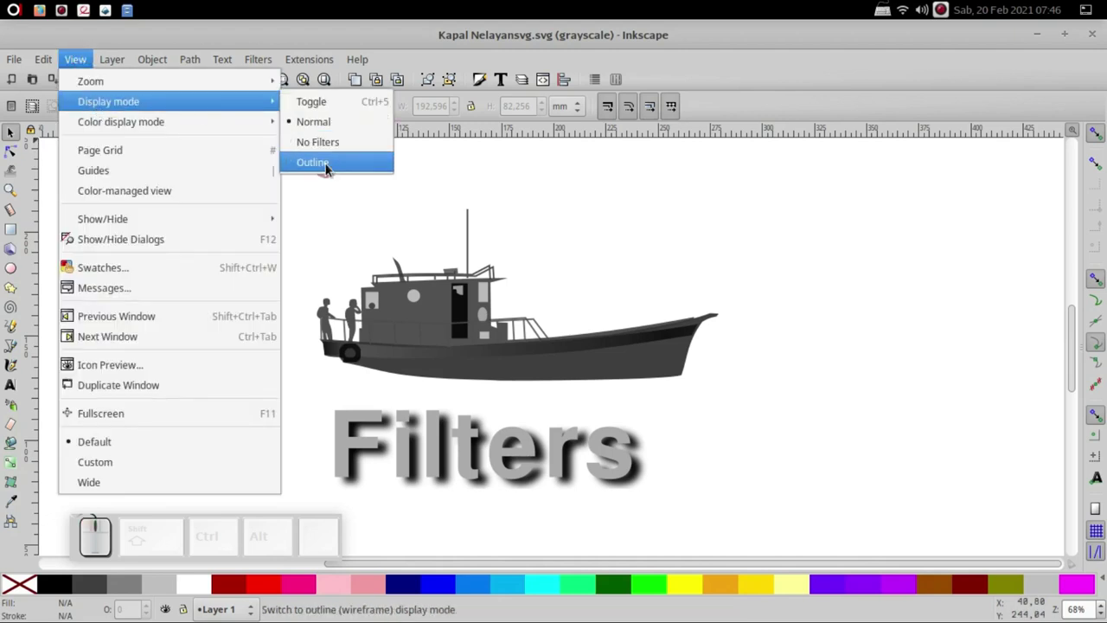
pyautogui.click(329, 170)
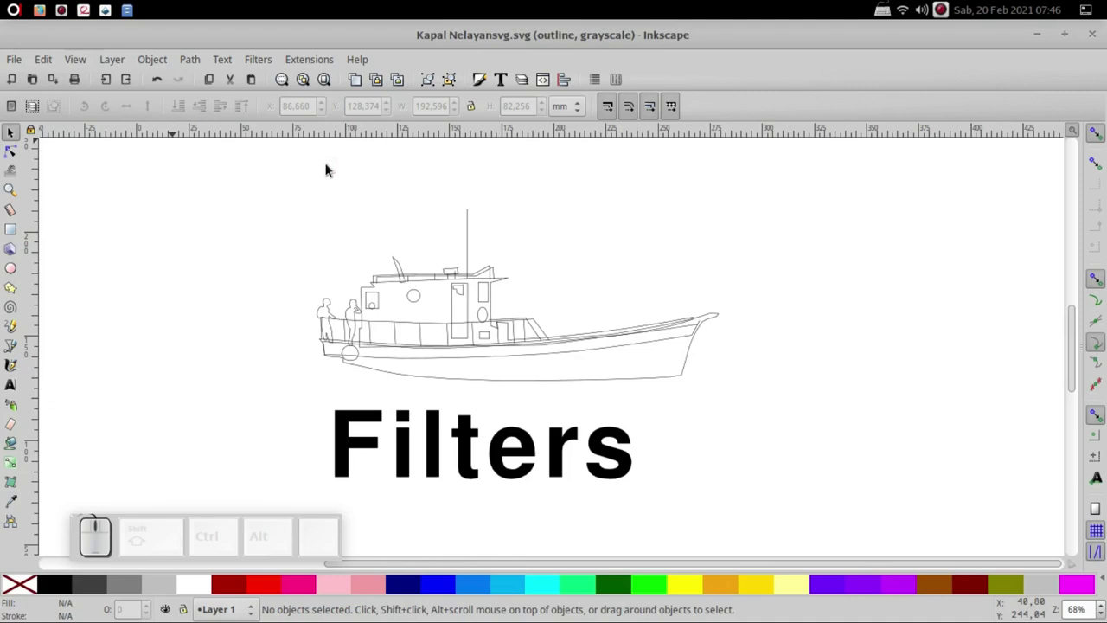
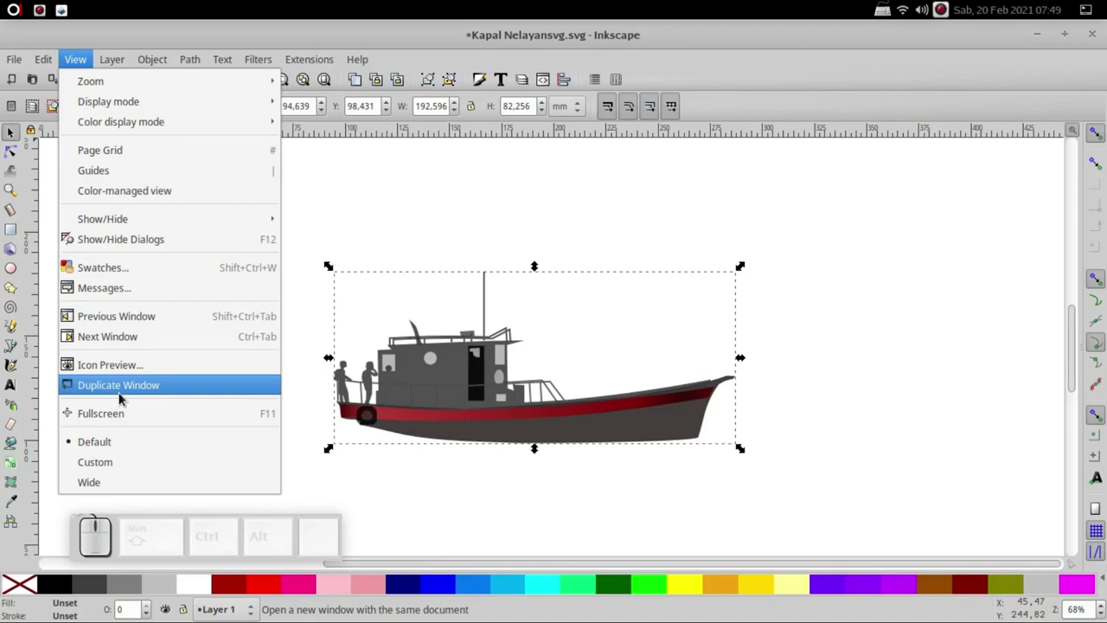
# Step: Issue View > Duplicate Window to open a second window on the boat document
pyautogui.click(122, 399)
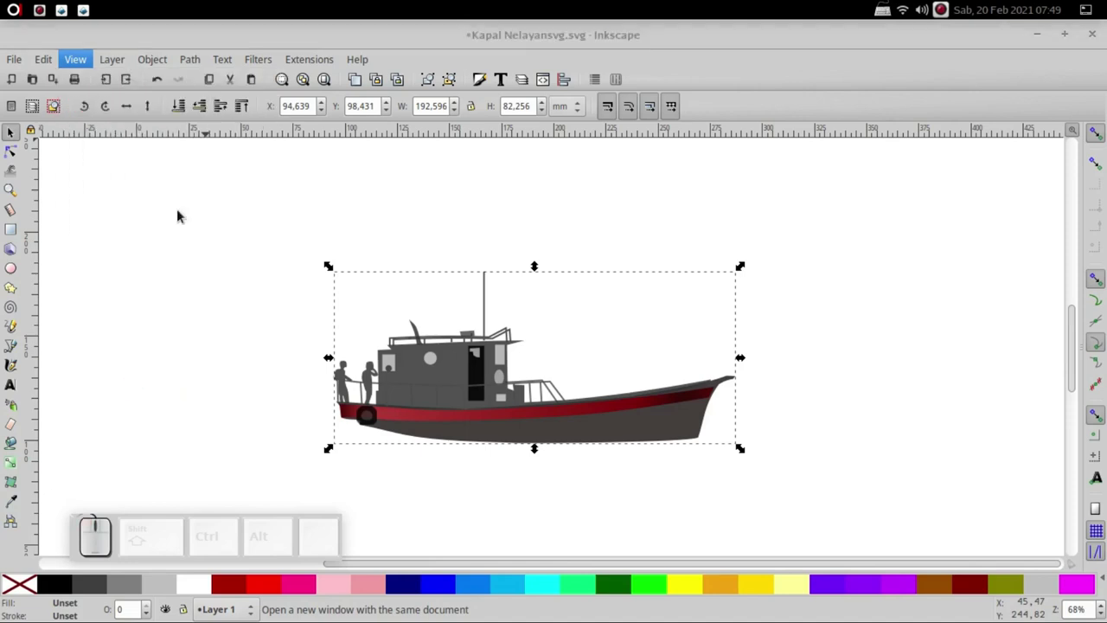